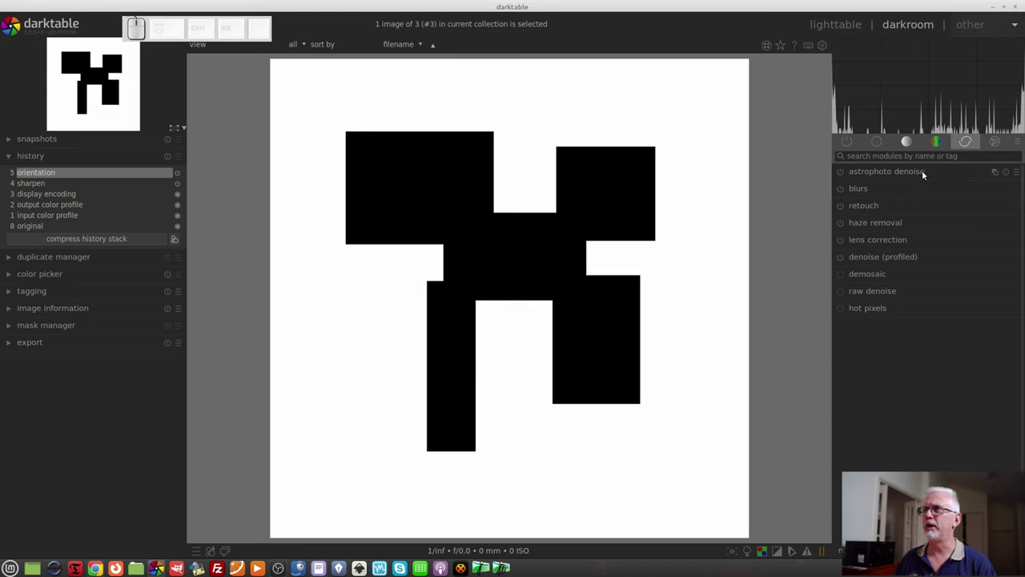
Enable the blurs module so the test image gets its default slight 8 px lens blur.
left_click(878, 191)
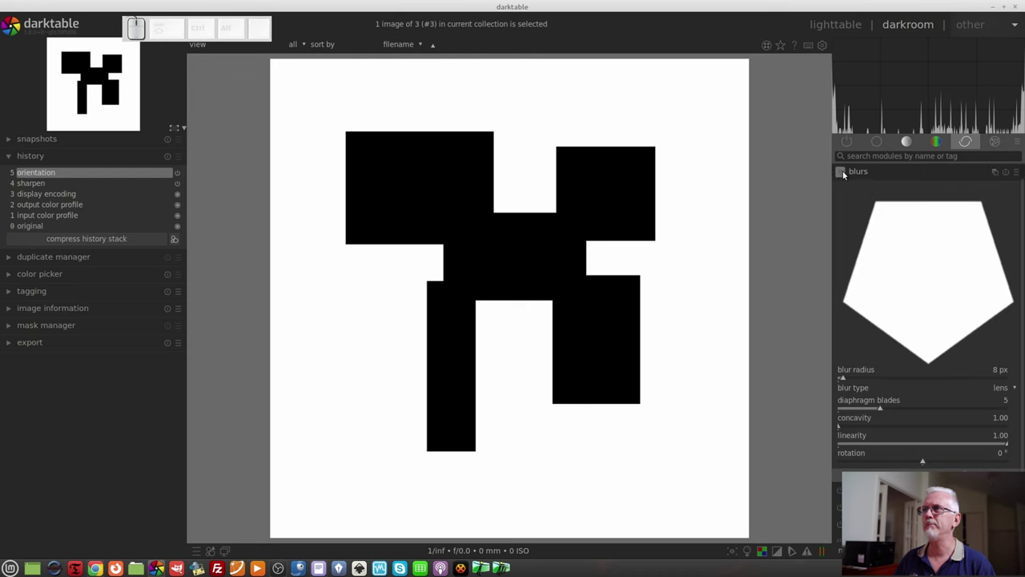
left_click(840, 173)
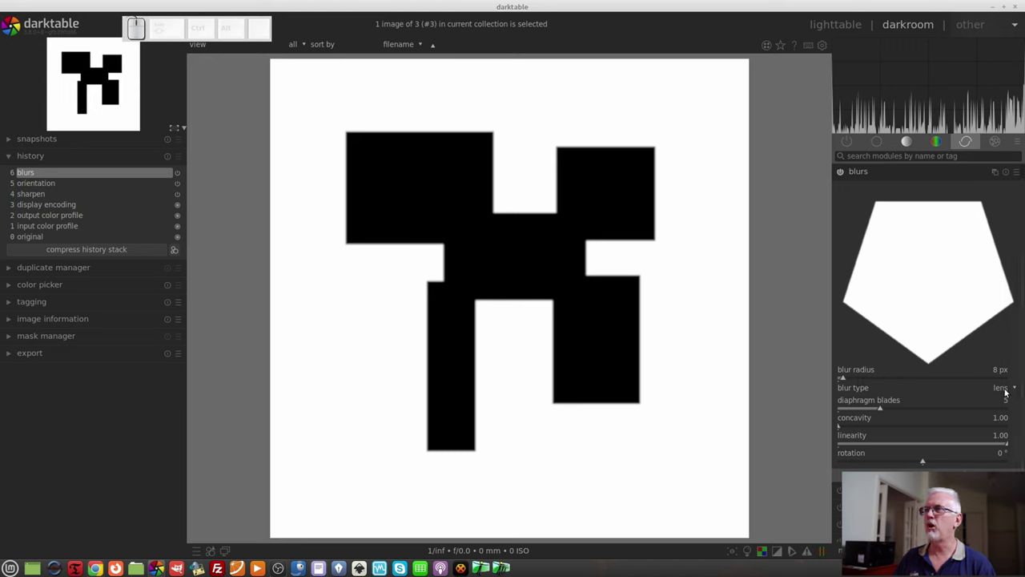
Switch the blur type to gaussian and set an exact 93 px radius.
left_click(1004, 391)
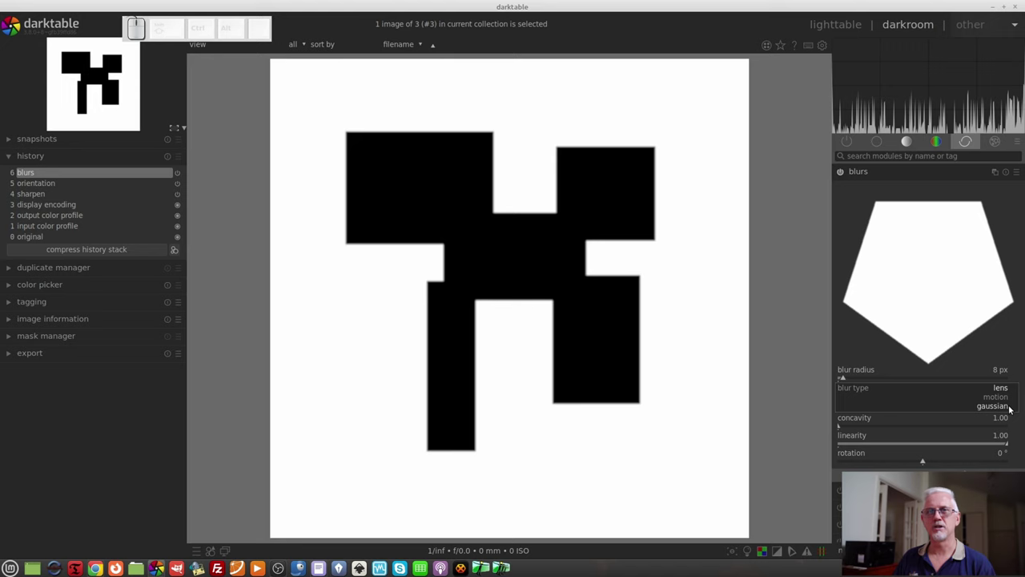
left_click(997, 409)
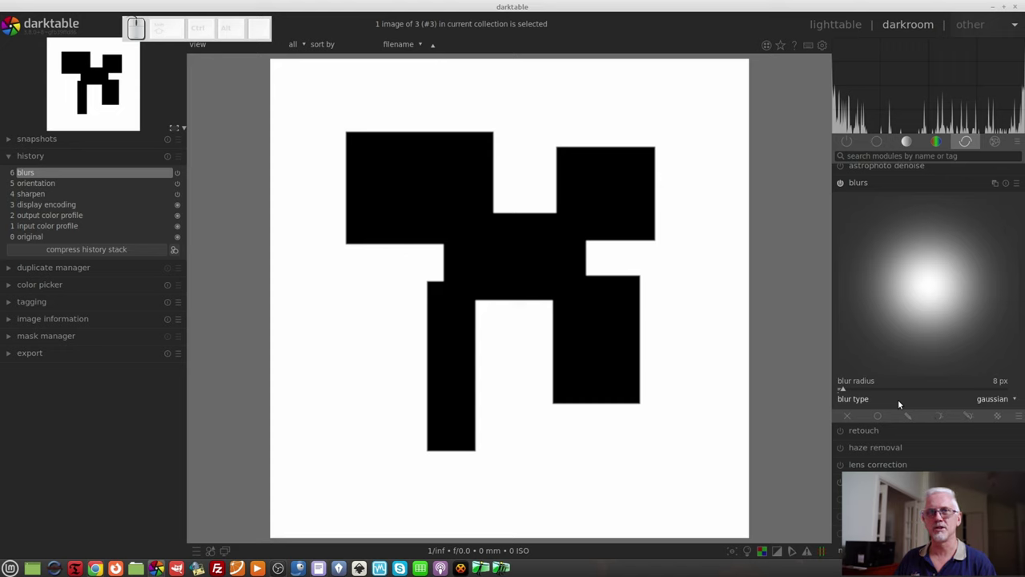
left_click_drag(848, 390, 1020, 392)
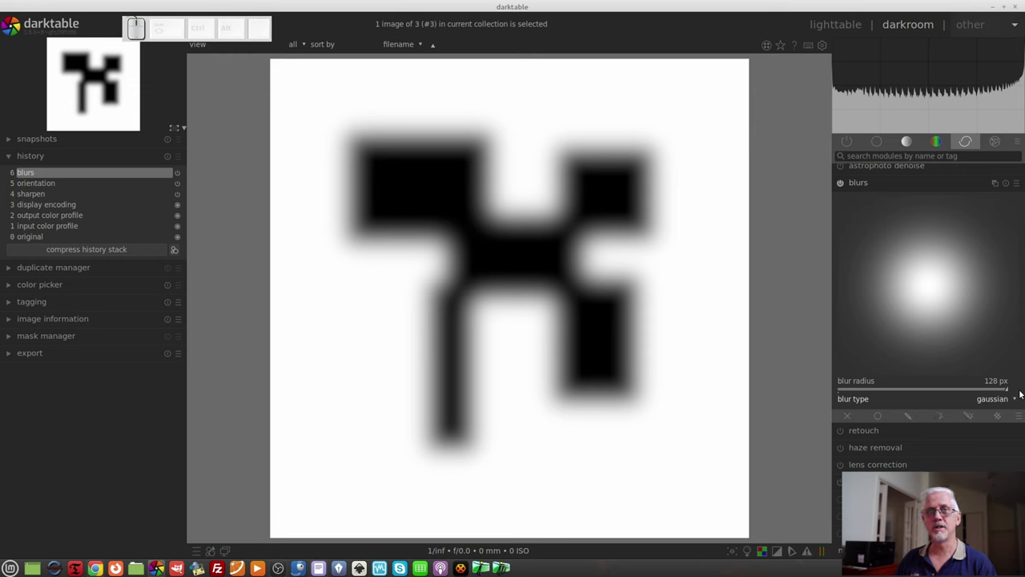
right_click(988, 391)
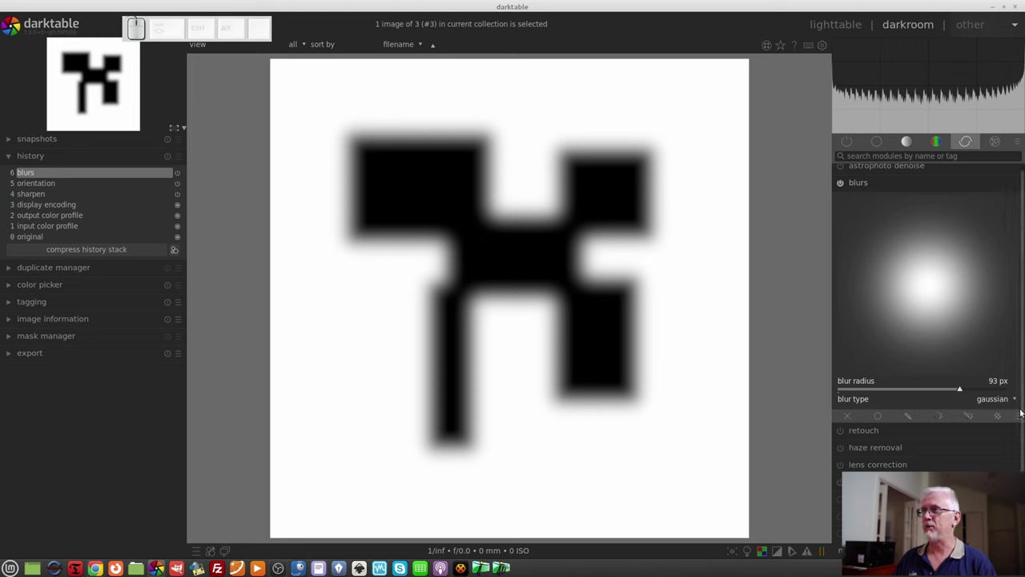
Return to lens blur at about 28 px radius with a six-bladed hexagonal aperture.
left_click(992, 400)
left_click(998, 384)
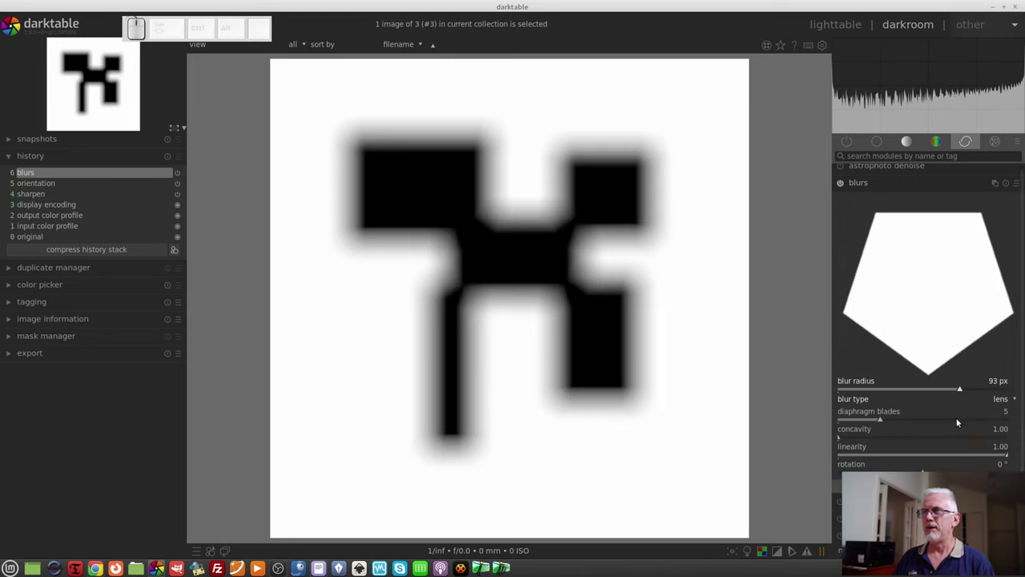
left_click(882, 387)
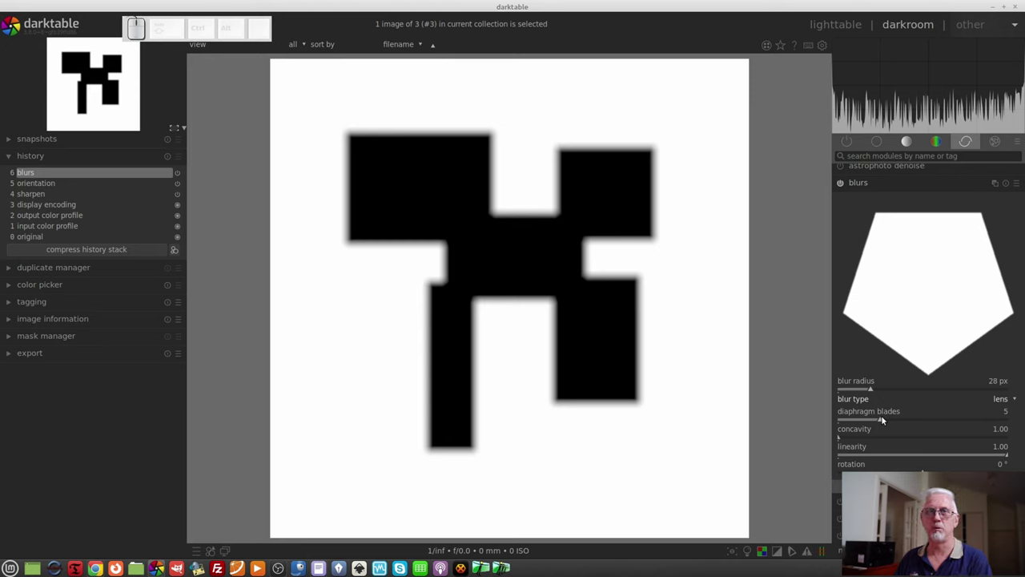
left_click_drag(880, 422, 899, 418)
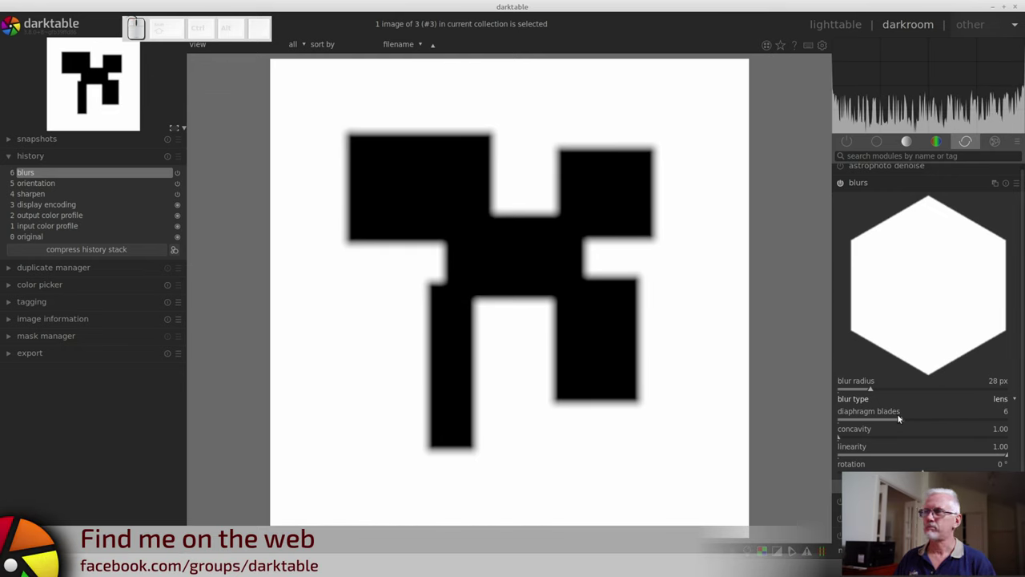
Raise the radius to 32 px and set concavity to 3.67, turning the hexagon into a star.
left_click_drag(866, 388, 877, 392)
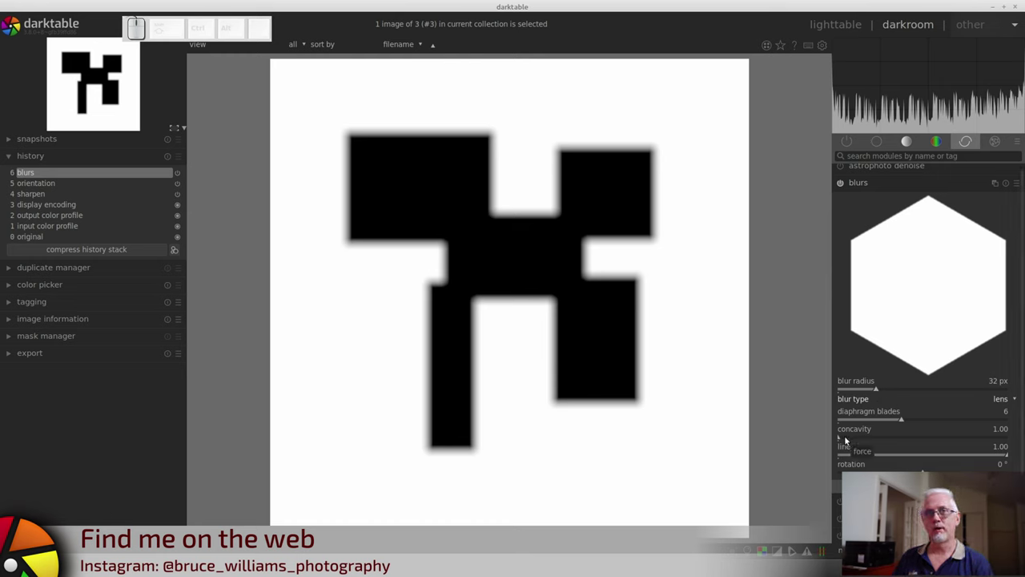
left_click_drag(845, 438, 879, 441)
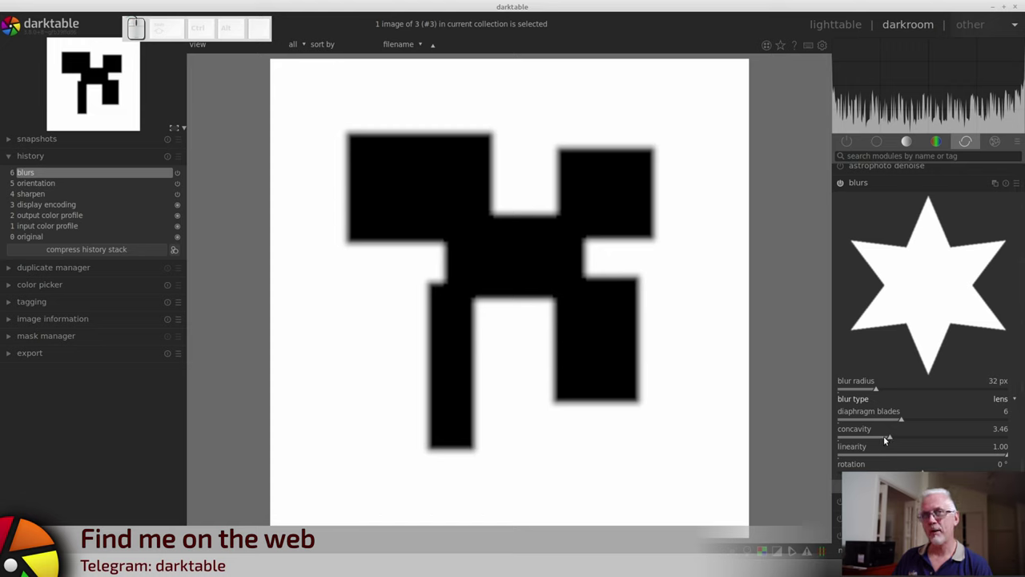
left_click_drag(887, 439, 911, 440)
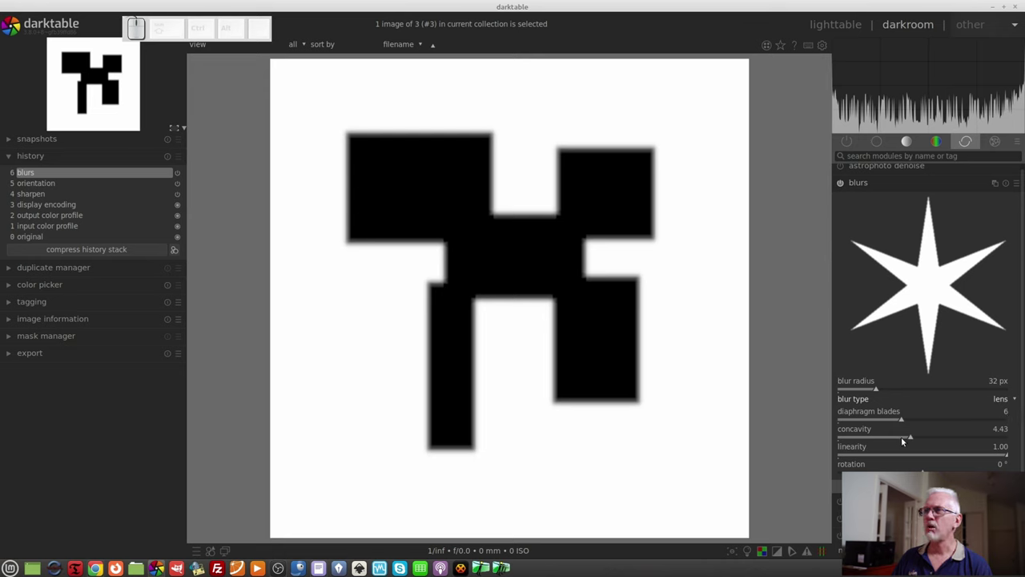
left_click_drag(913, 439, 1016, 442)
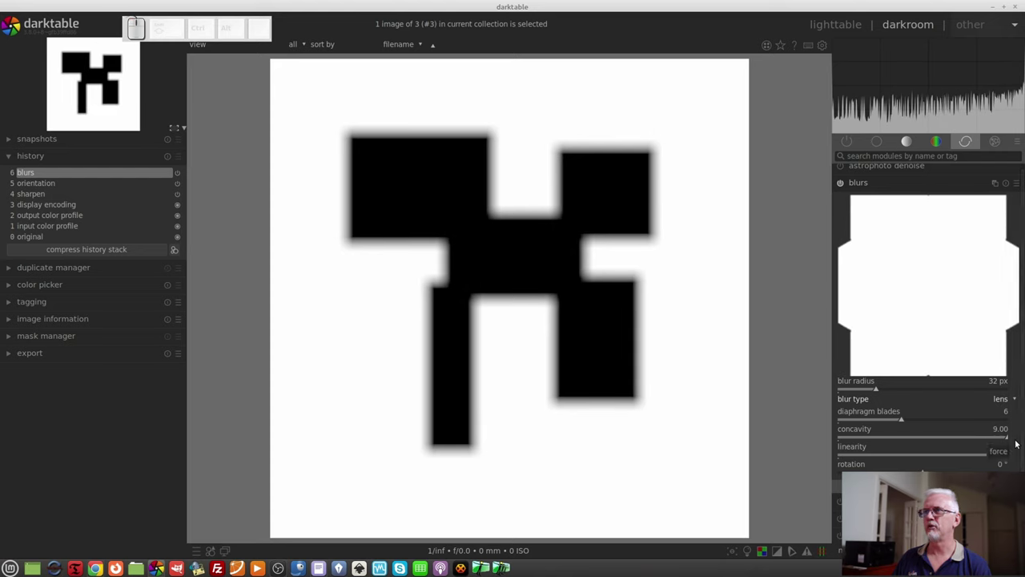
right_click(973, 436)
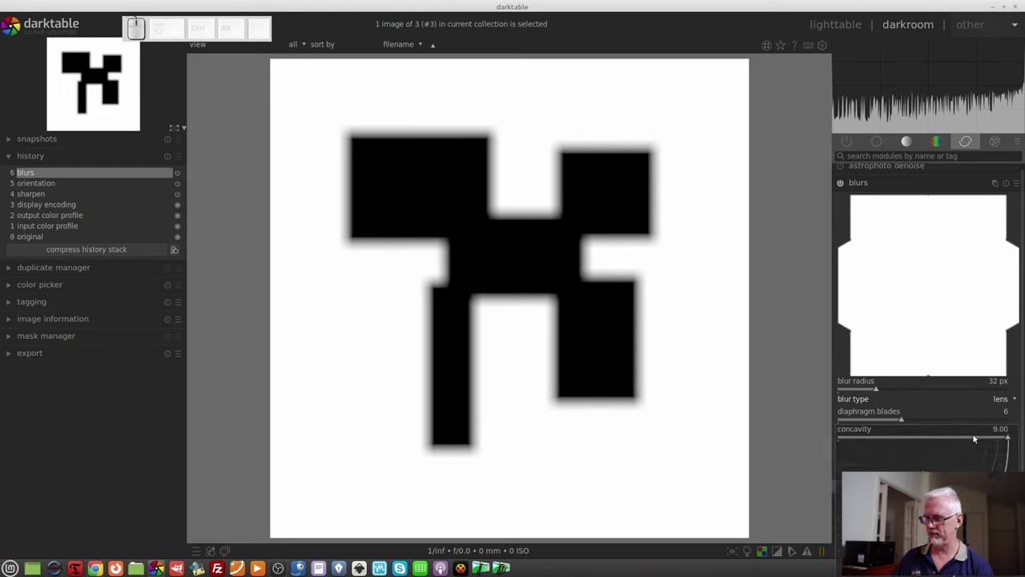
key("KP_1")
key("KP_5")
key("KP_Enter")
right_click(937, 442)
right_click(910, 435)
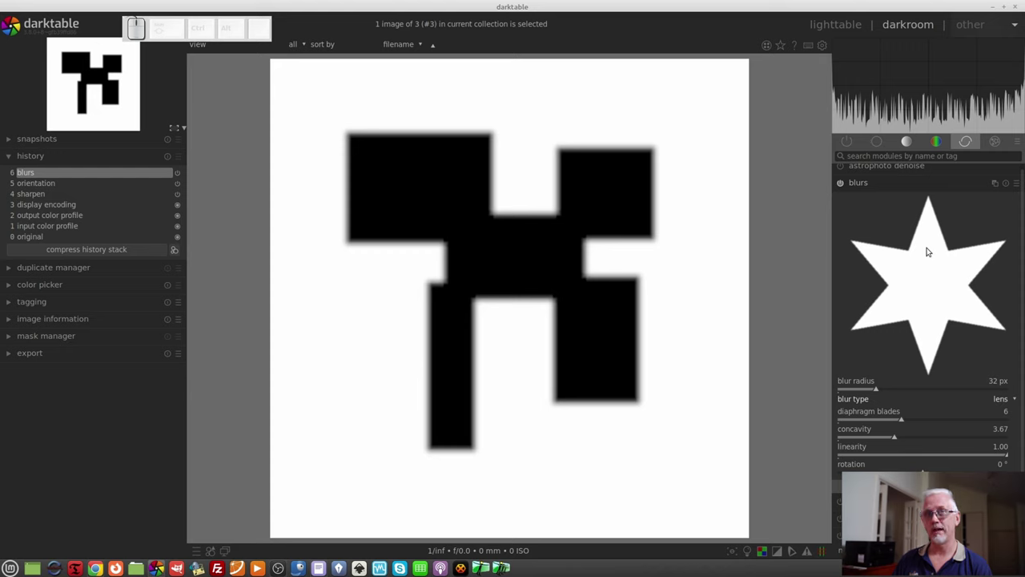
Set linearity to 0.68 for softer star points and rotate the aperture to 28°.
left_click(897, 456)
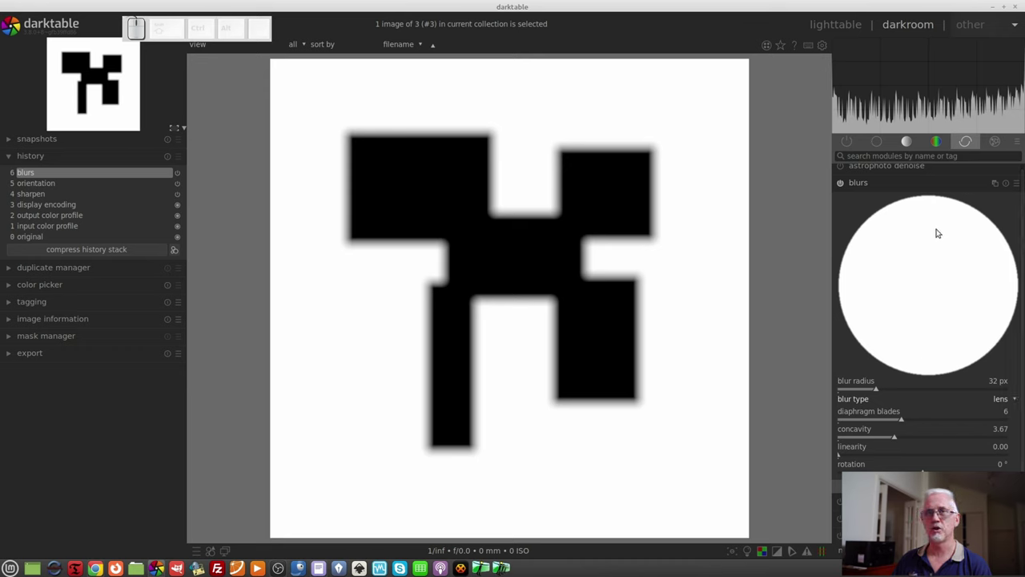
left_click_drag(856, 457, 952, 458)
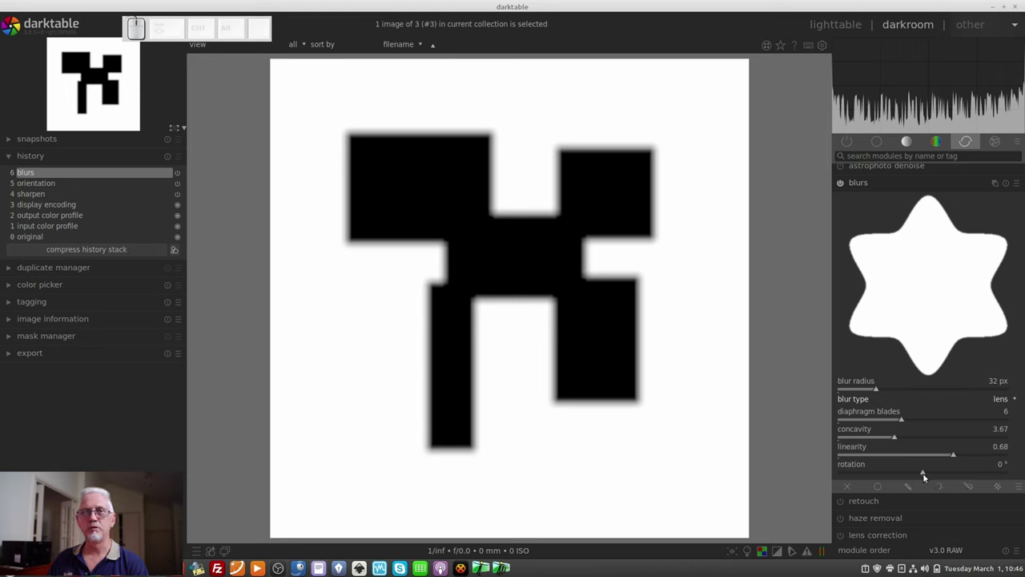
left_click_drag(926, 476, 950, 476)
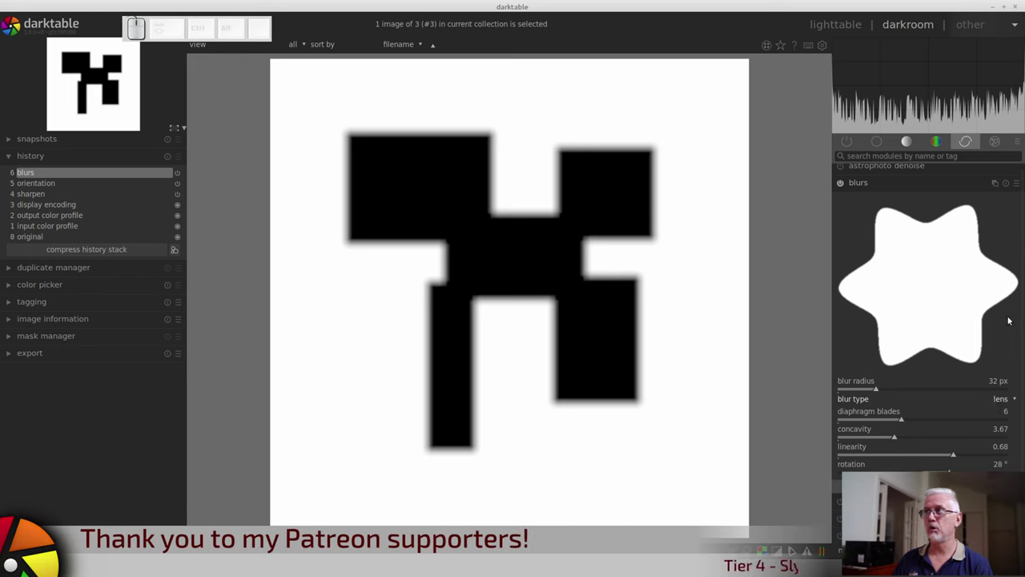
Reset the blur, switch it to motion type and raise the radius to 93 px.
left_click(1007, 184)
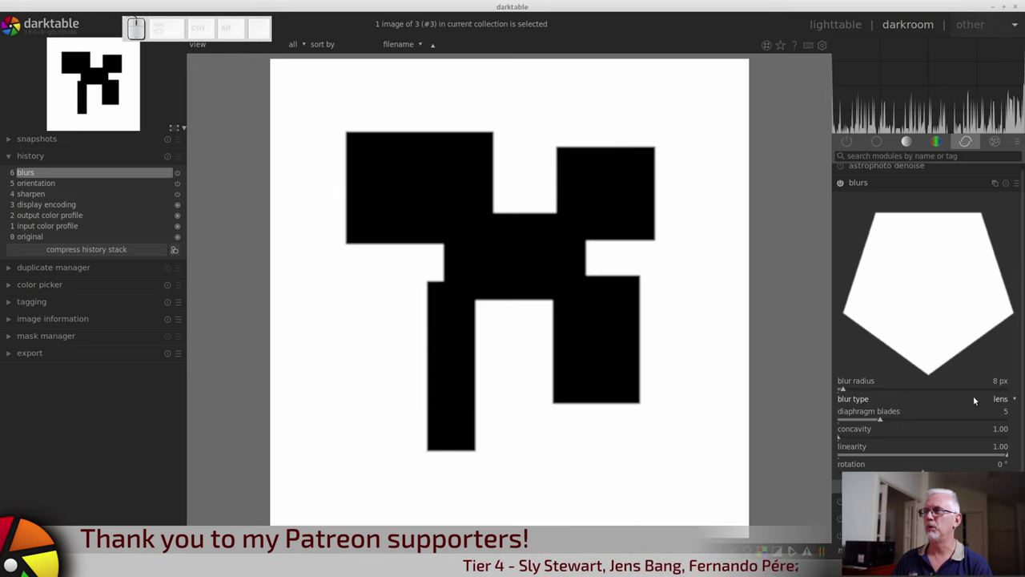
left_click(1001, 403)
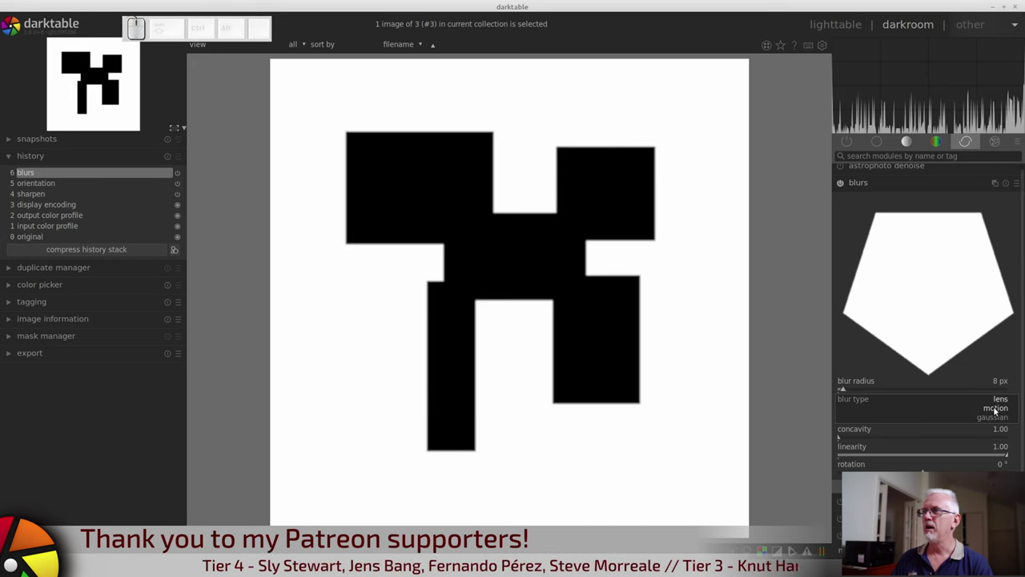
left_click(992, 412)
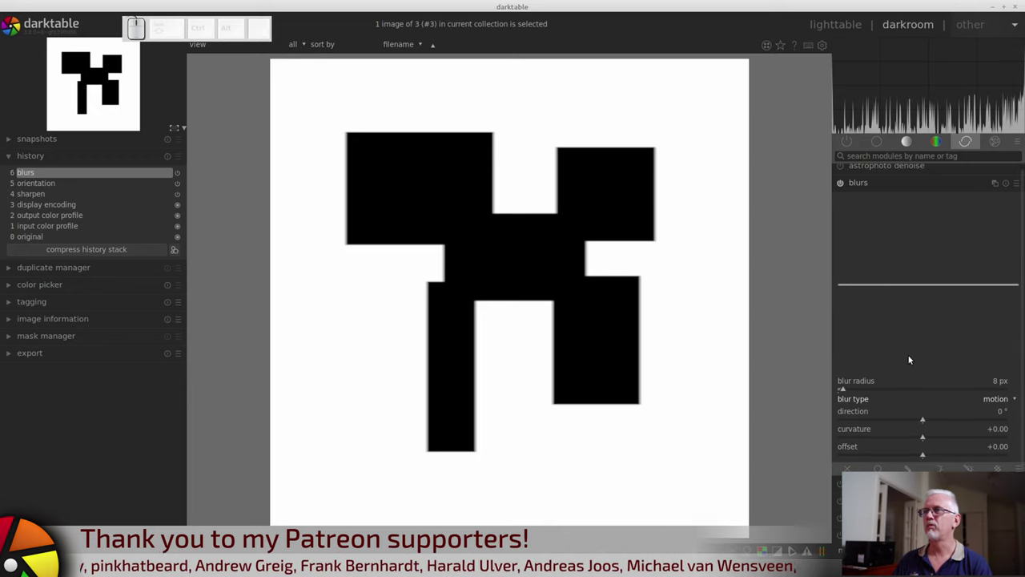
left_click_drag(881, 390, 752, 306)
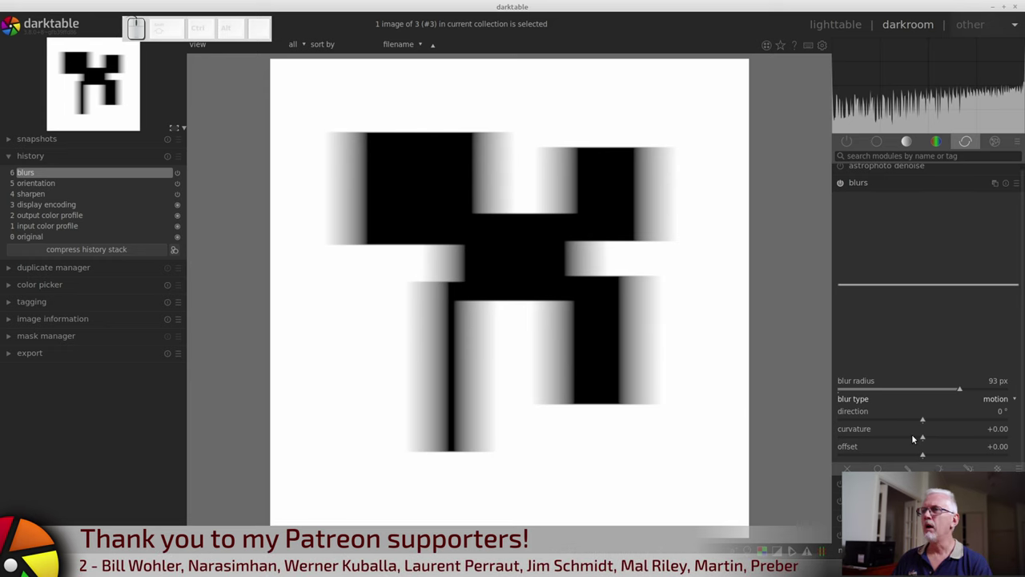
Set the motion blur direction to exactly -25°.
left_click_drag(901, 420, 900, 420)
right_click(900, 420)
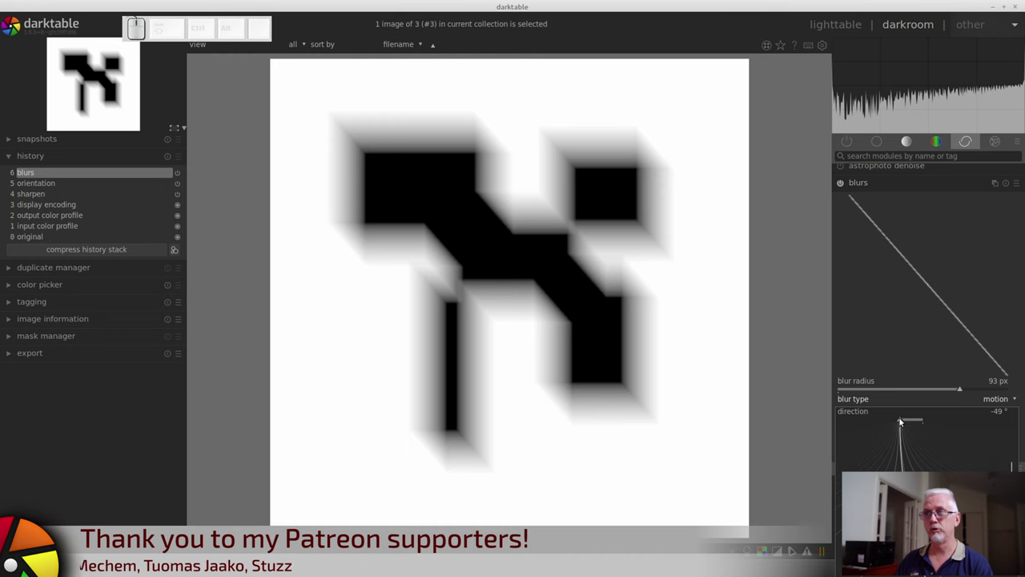
key("KP_Subtract")
key("KP_2")
key("KP_5")
key("KP_Enter")
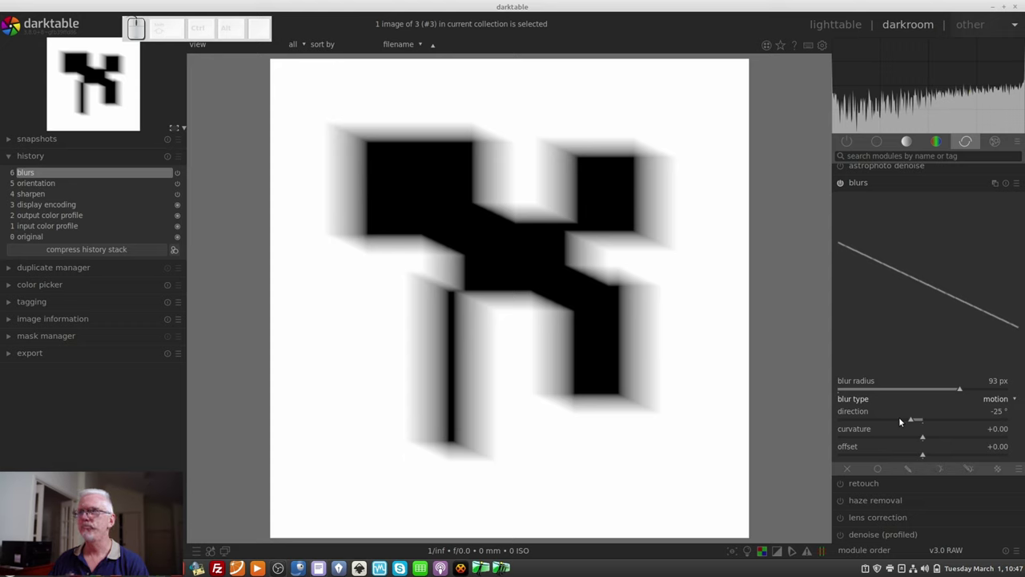
Curve the motion blur with curvature +1.37, offset -0.40 and direction about 14°.
left_click_drag(904, 438, 924, 454)
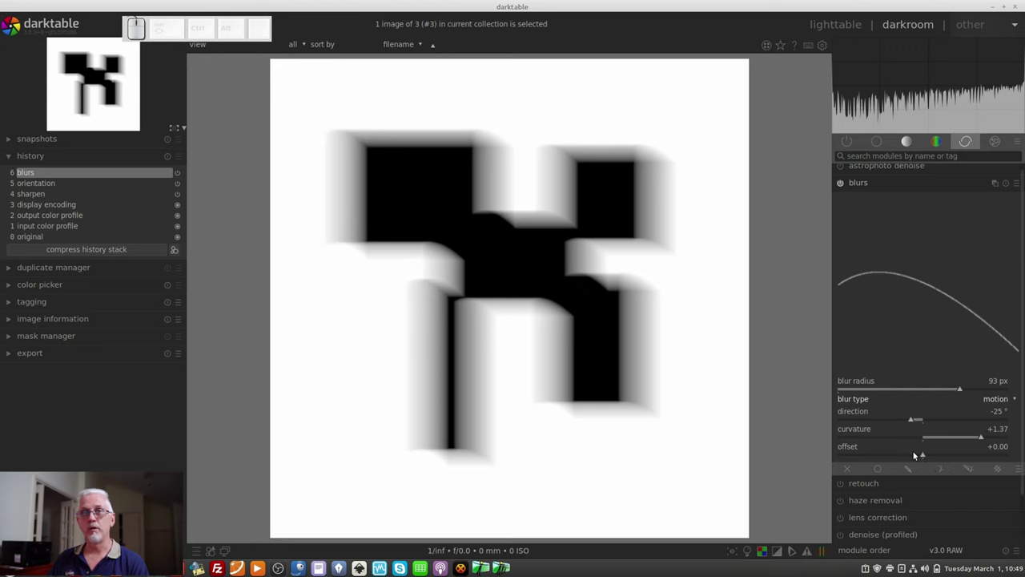
left_click_drag(923, 454, 964, 450)
left_click_drag(907, 421, 945, 448)
left_click_drag(955, 459, 892, 448)
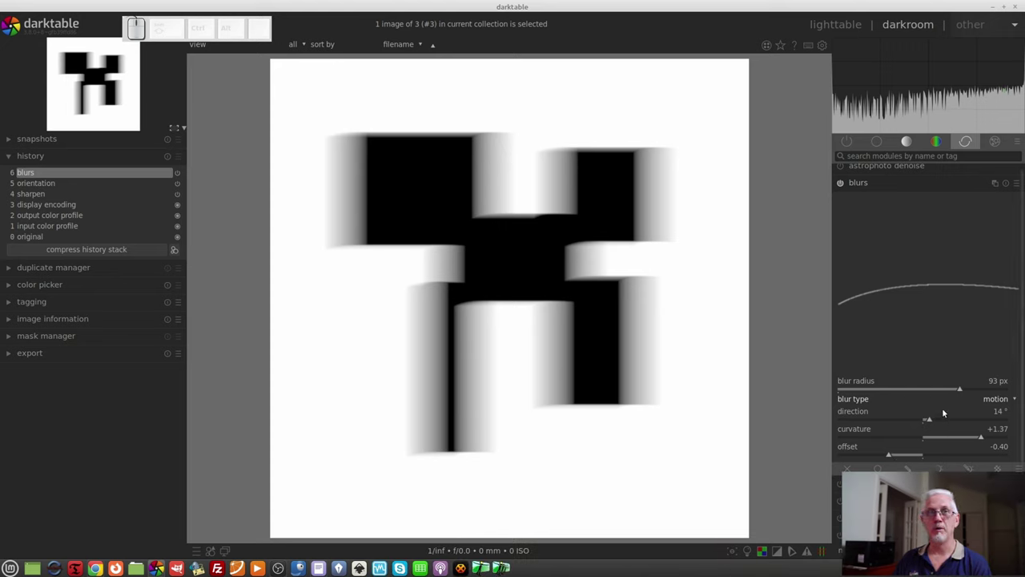
Reset the blur to the default 8 px lens and move on to the pier landscape photo.
left_click(1007, 187)
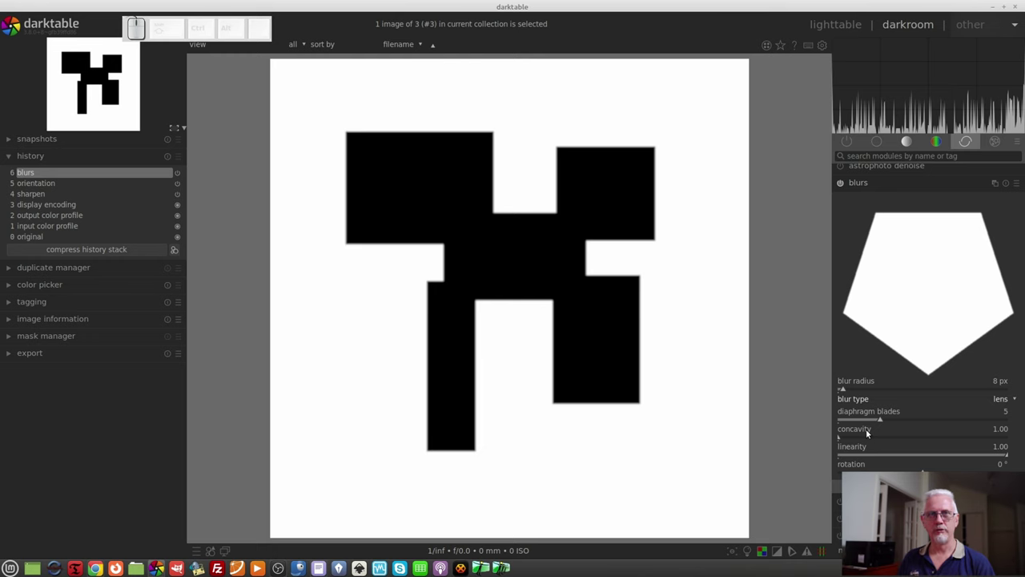
key("l")
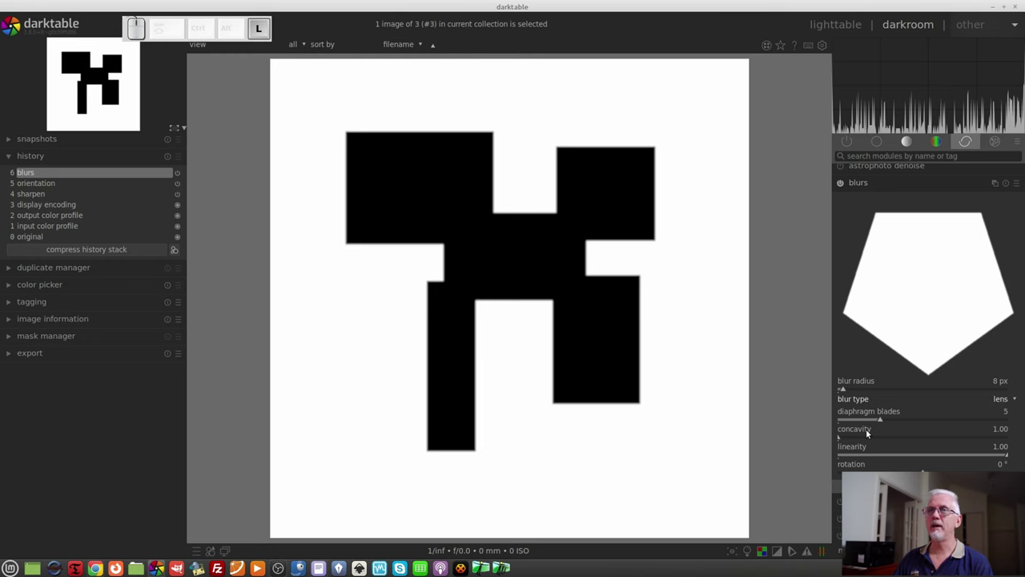
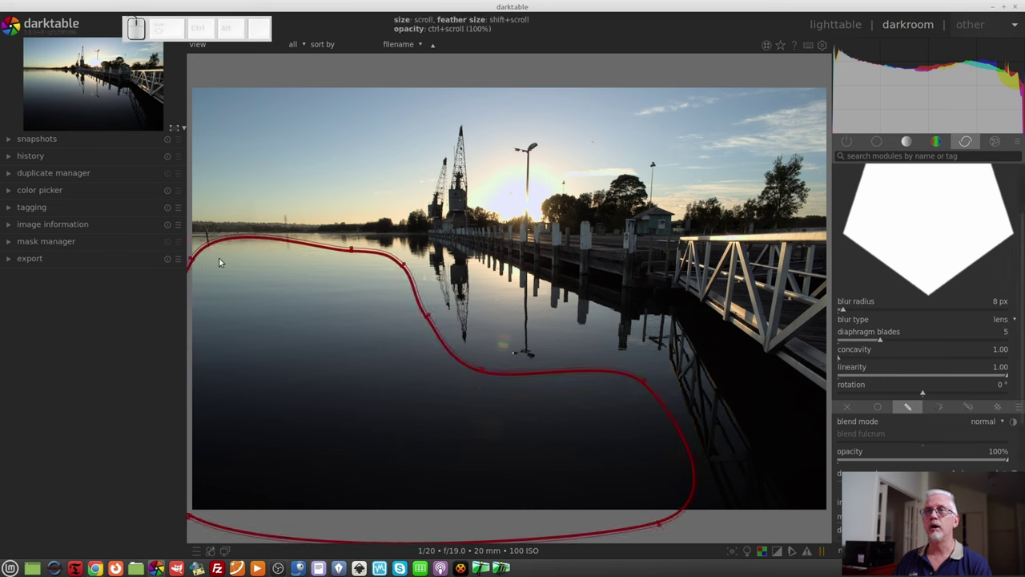
Raise the pier photo's blur radius to about 72 px, then toggle the module off and on to compare.
left_click_drag(196, 261, 220, 274)
left_click_drag(883, 394, 932, 396)
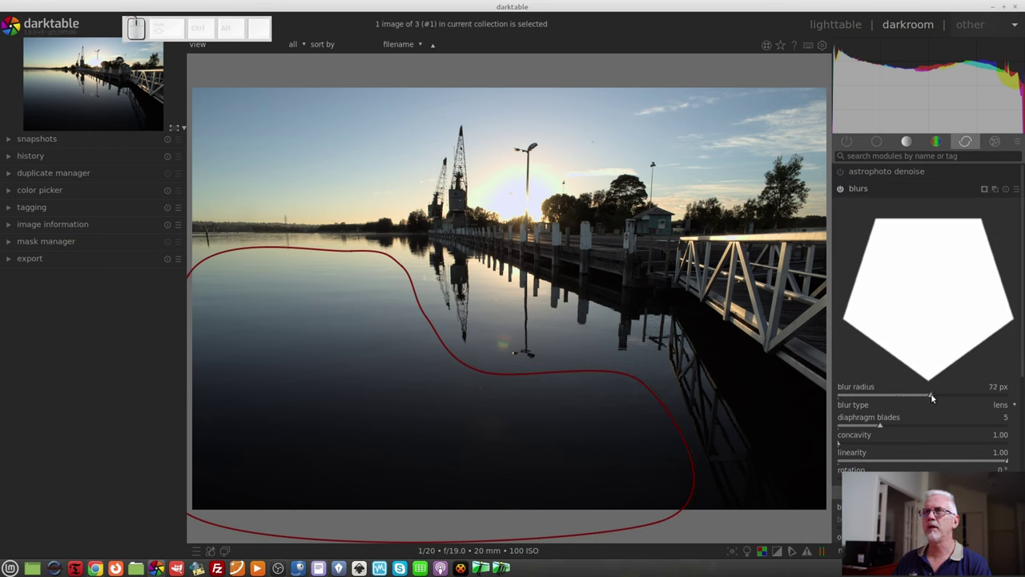
left_click(892, 190)
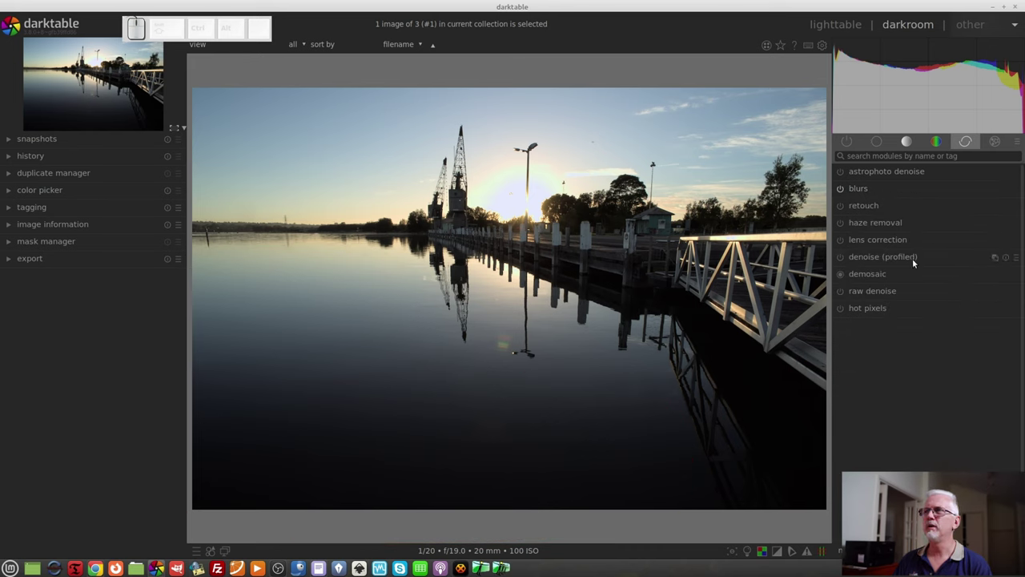
left_click(839, 190)
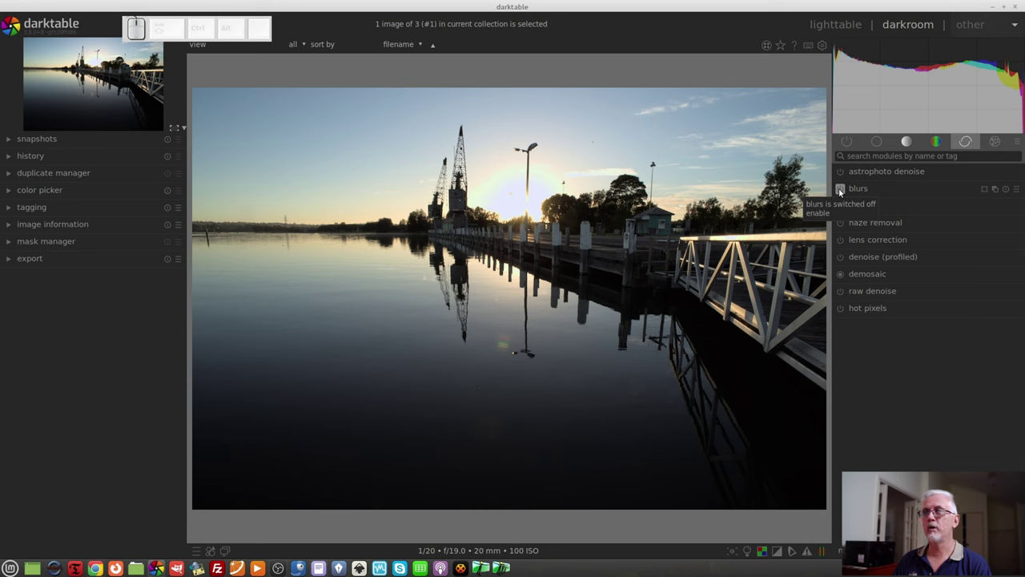
left_click(839, 191)
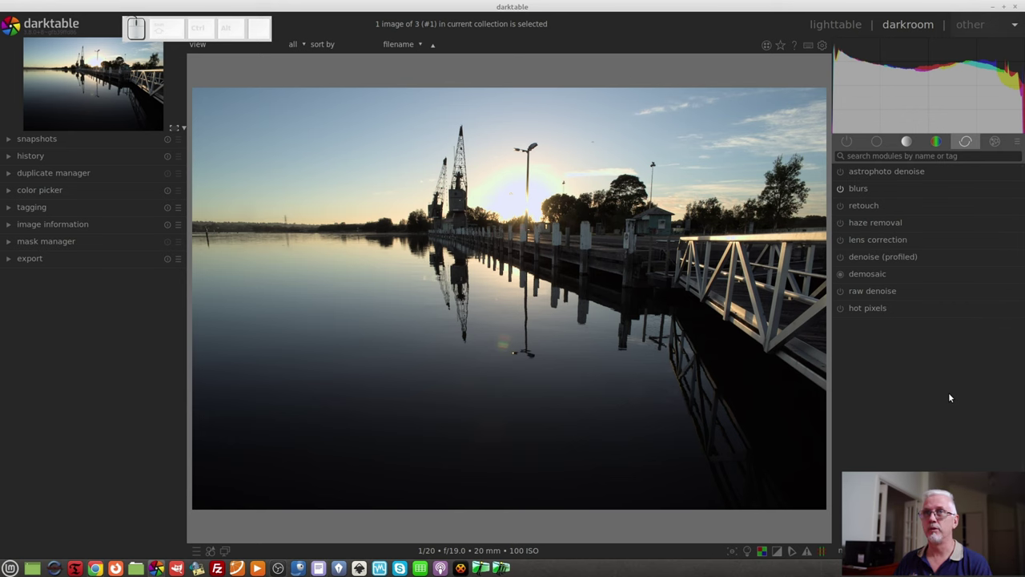
Switch to the beach photo and expand the blurs module with its default 8 px lens settings.
key("space")
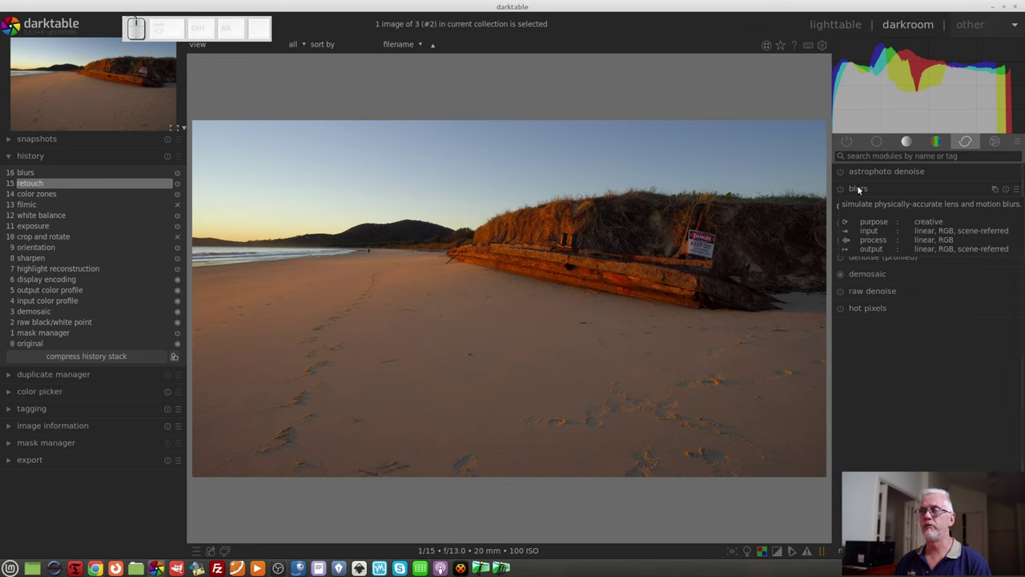
left_click(859, 189)
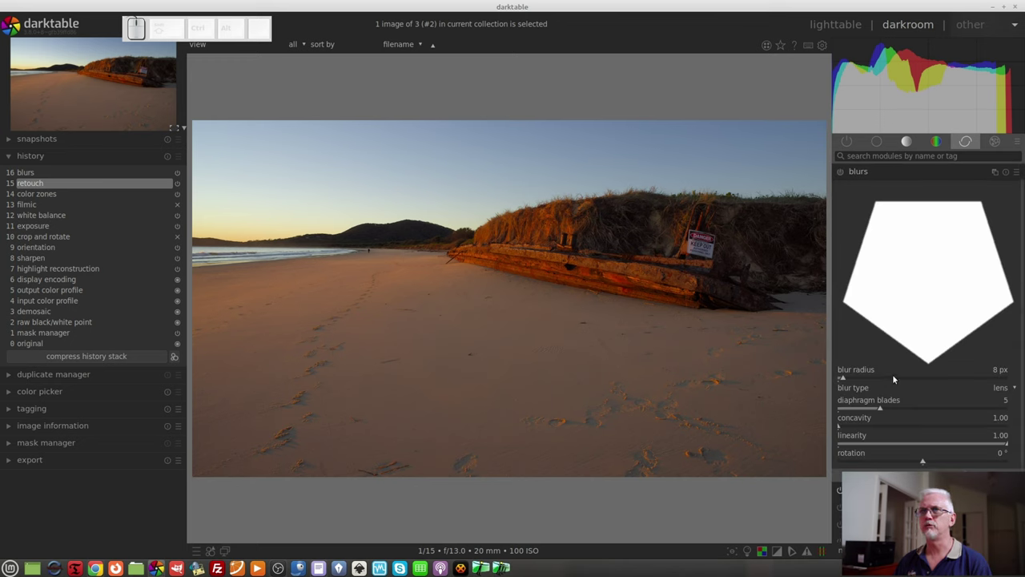
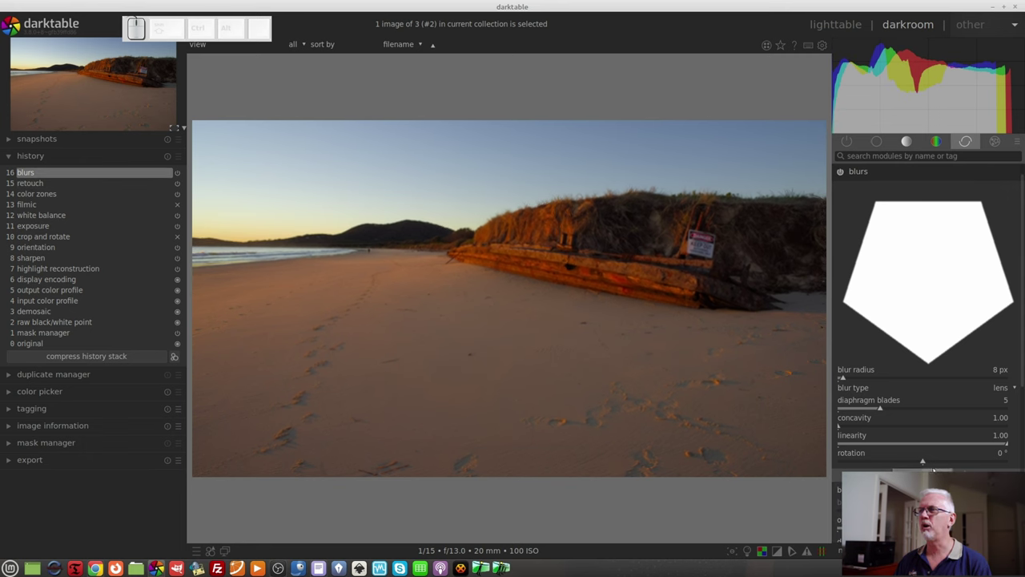
scroll("down", 3)
Draw and close a path mask around the foreground sand below the far shoreline.
left_click(975, 346)
left_click(804, 334)
left_click(614, 317)
left_click(467, 284)
left_click(386, 261)
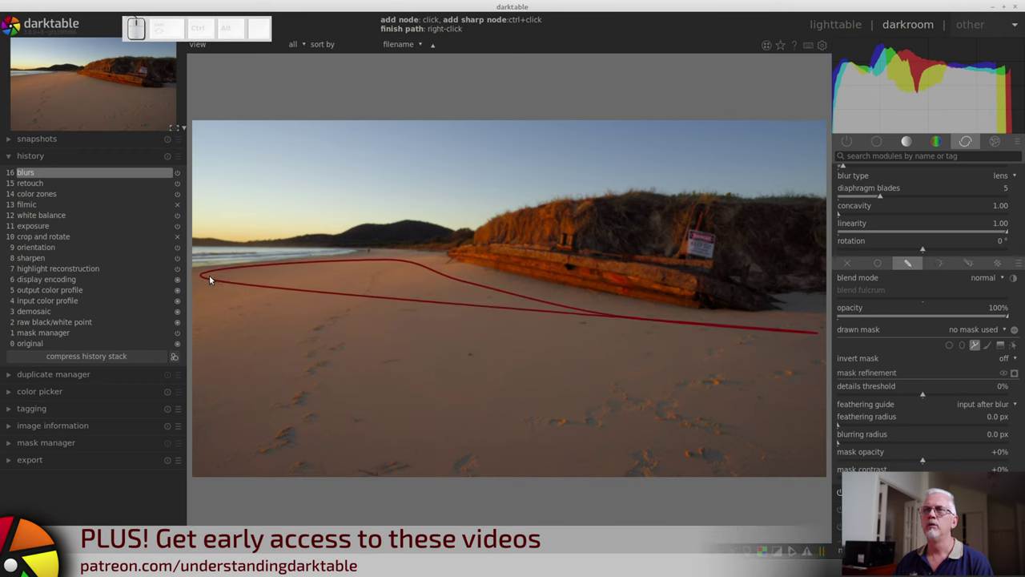
left_click(190, 281)
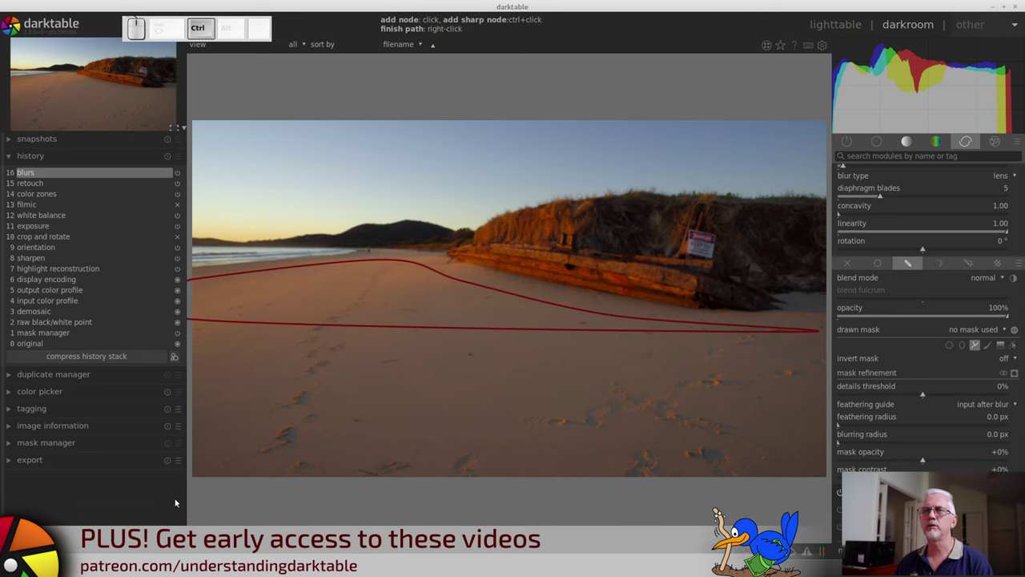
left_click(191, 492)
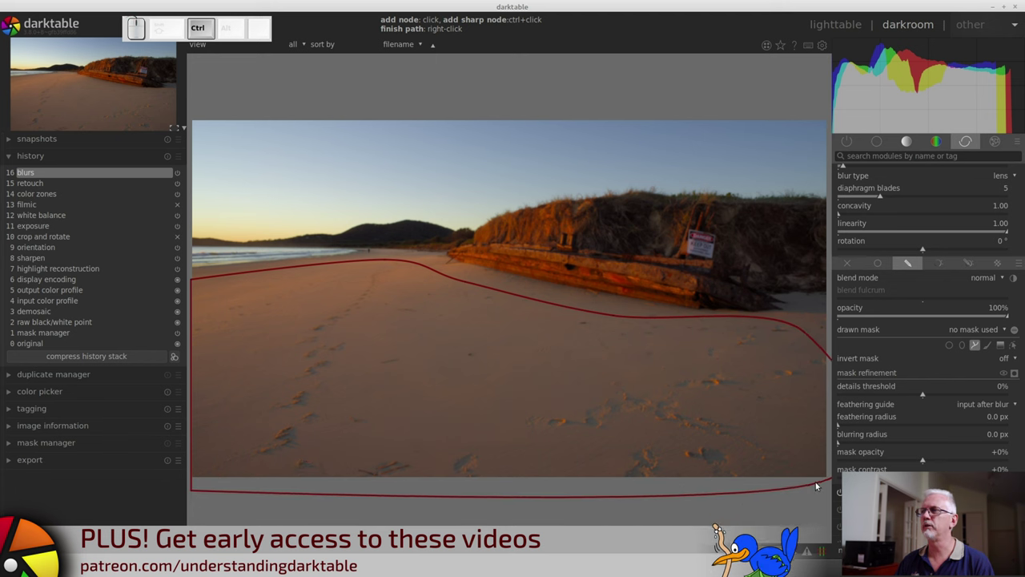
left_click(829, 486)
right_click(829, 486)
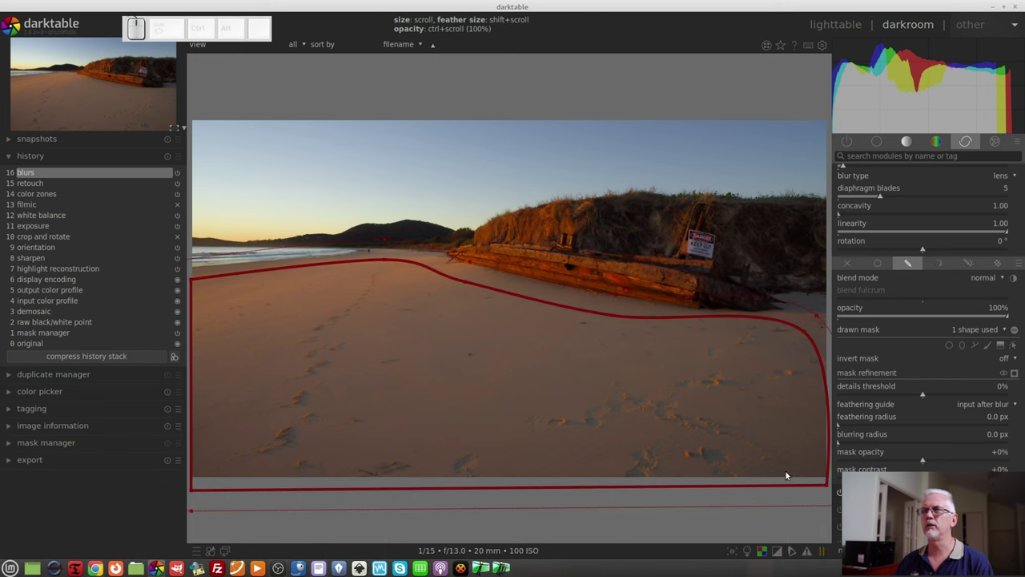
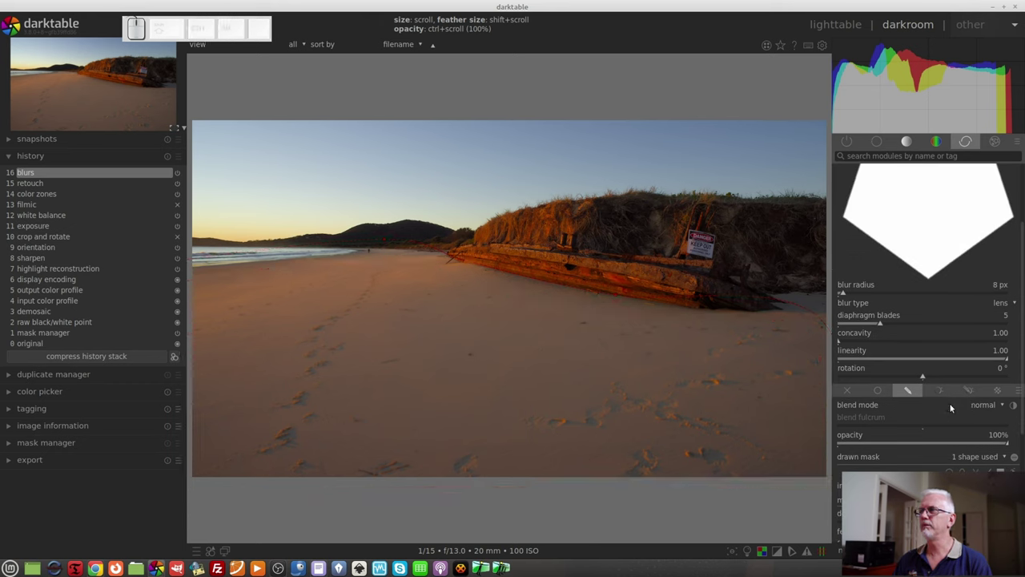
Raise the lens blur's diaphragm blades to 7, making the aperture shape a heptagon.
scroll("up", 3)
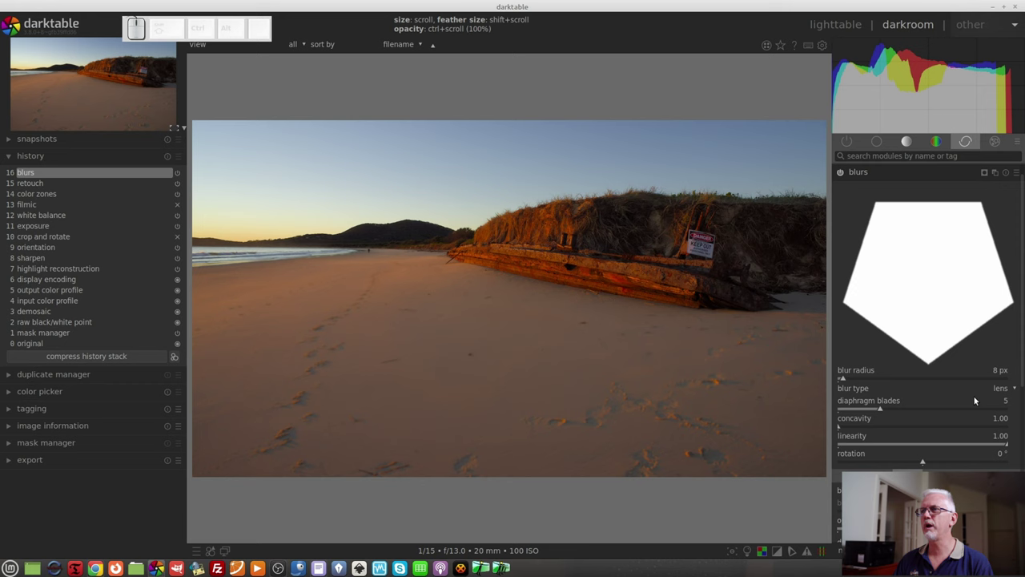
left_click(912, 410)
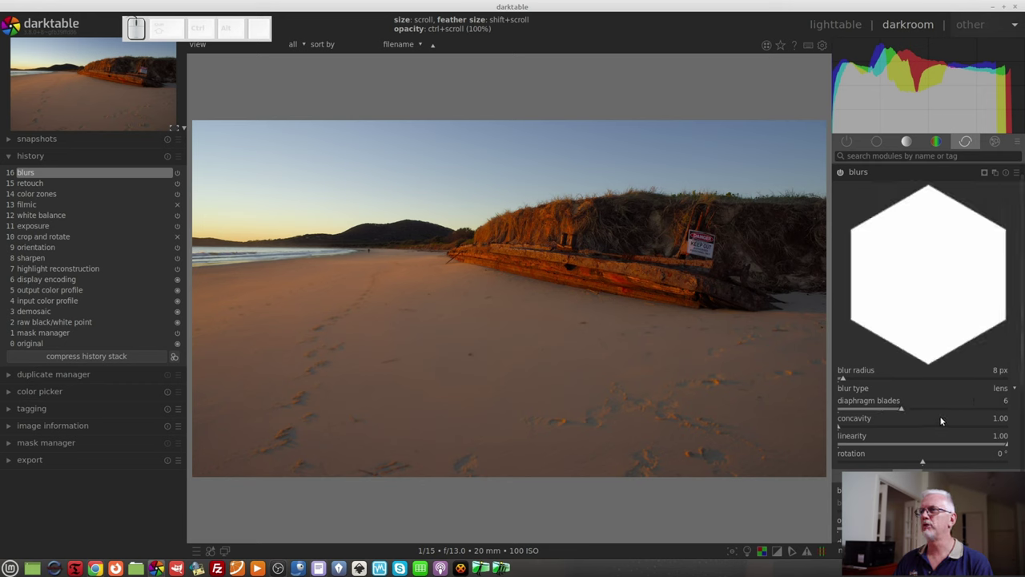
left_click(924, 412)
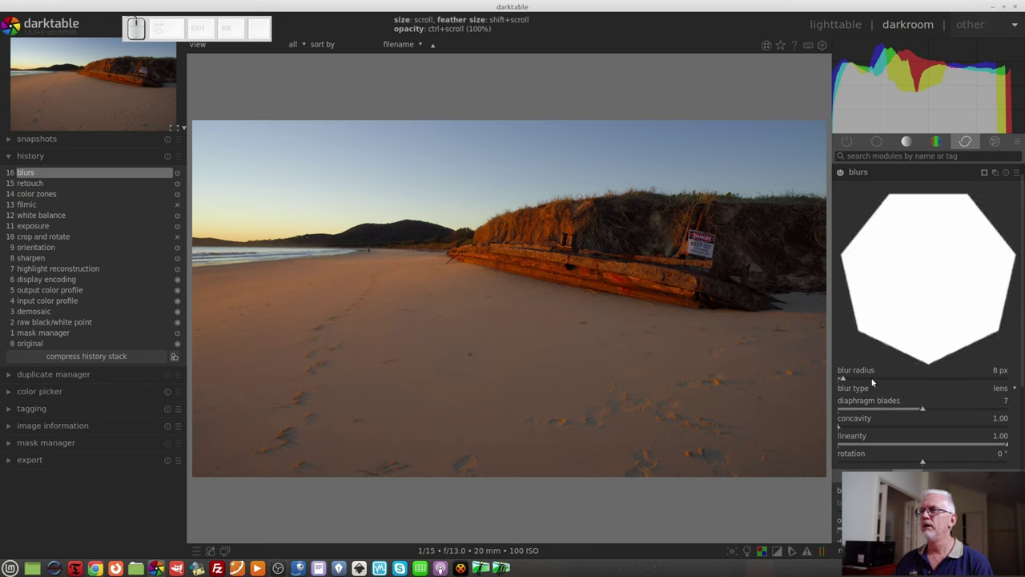